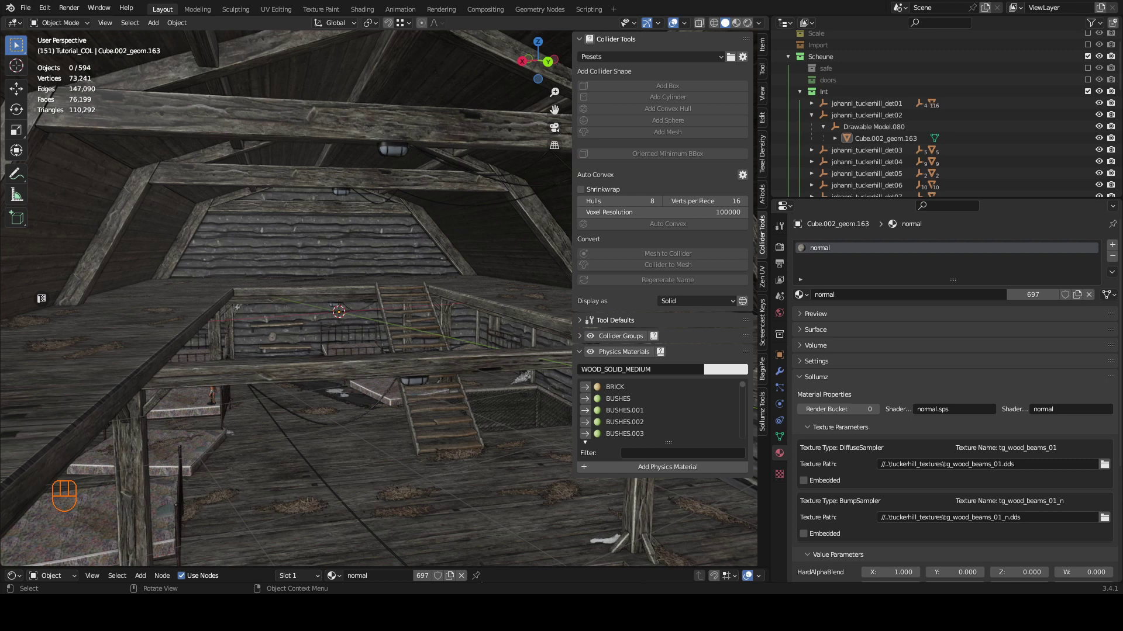
# Select the Cube.002_geom.163 roof beam mesh, enter Edit Mode and select all 4,104 vertices.
pyautogui.click(516, 131)
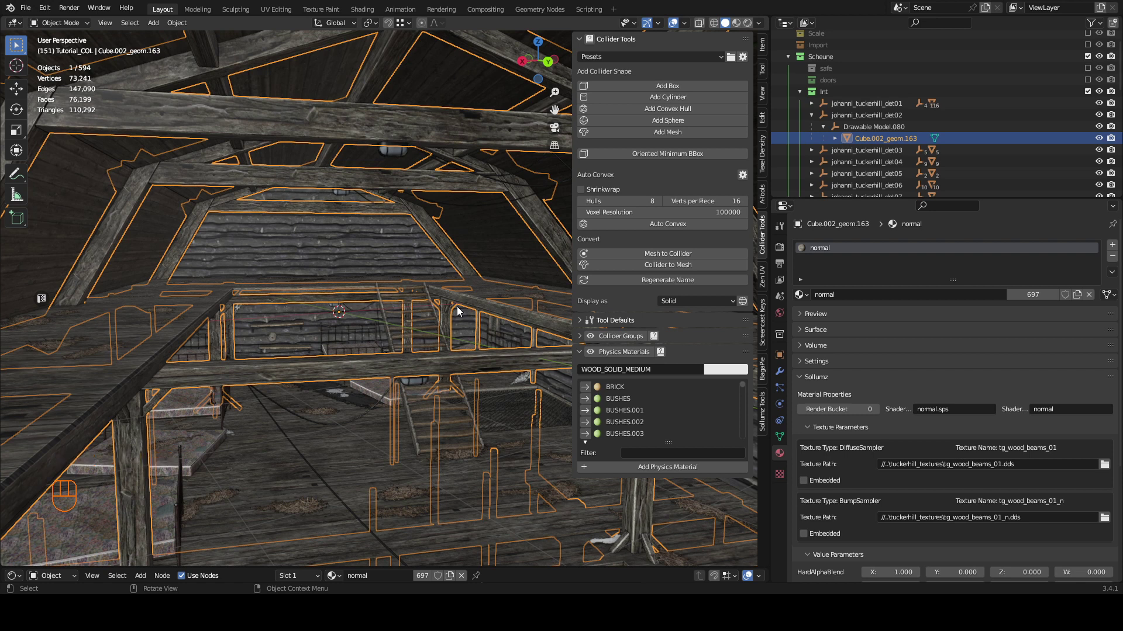
pyautogui.scroll(-3)
pyautogui.scroll(-3)
pyautogui.scroll(3)
pyautogui.scroll(3)
pyautogui.scroll(3)
pyautogui.scroll(-3)
pyautogui.press('Tab')
pyautogui.press('3')
pyautogui.press('a')
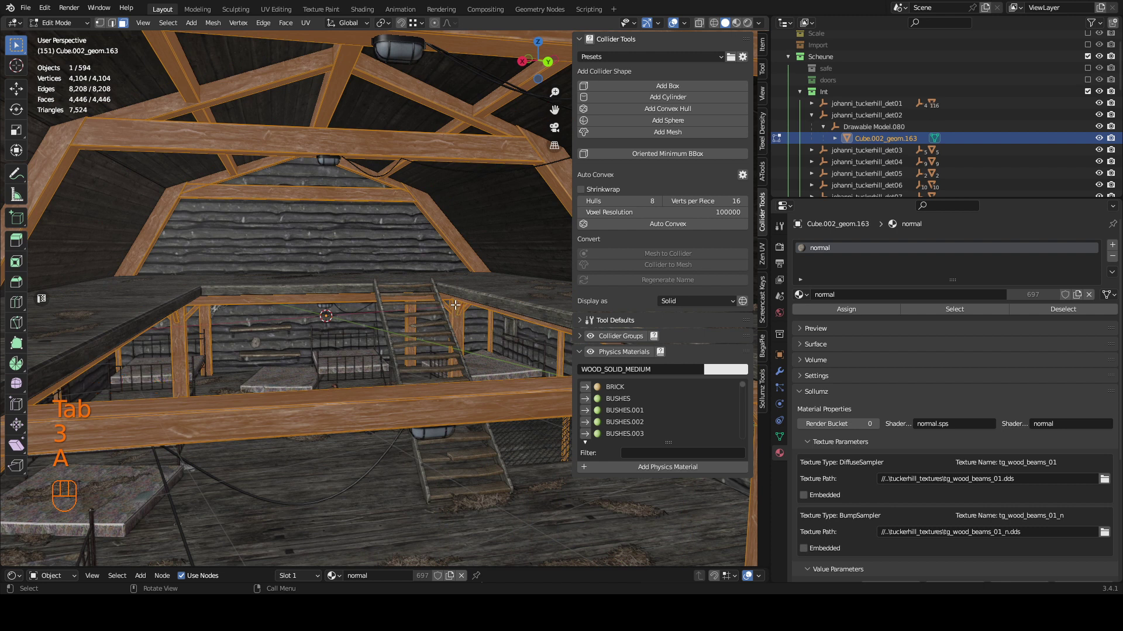
# Separate the beams by loose parts and select all 171 sibling pieces in Object Mode.
pyautogui.press('p')
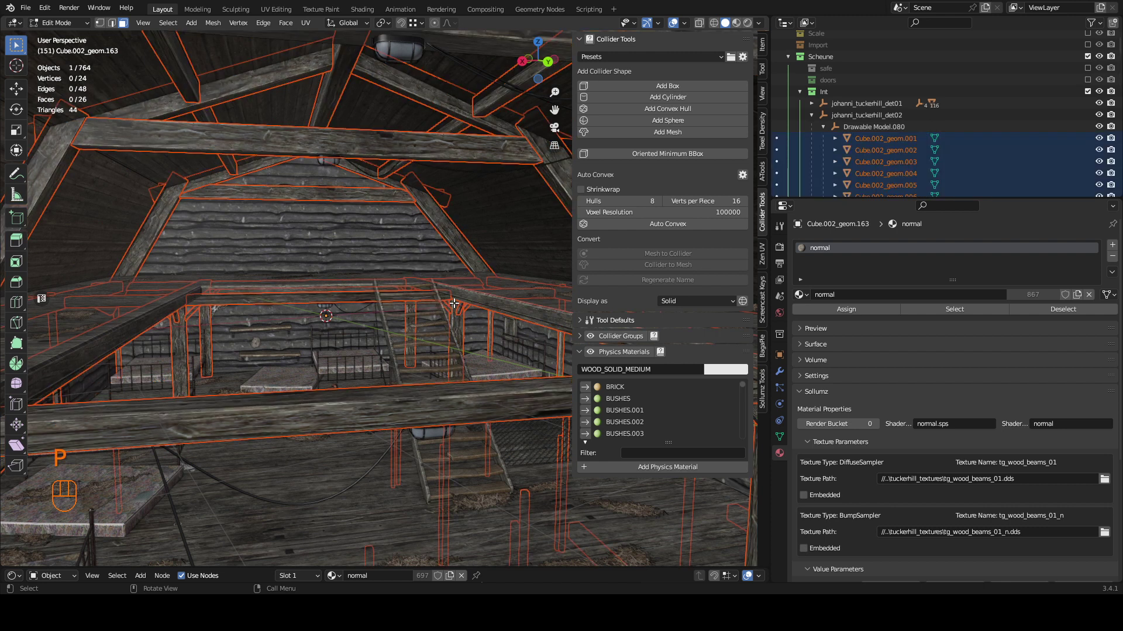
pyautogui.press('Tab')
pyautogui.click(826, 129)
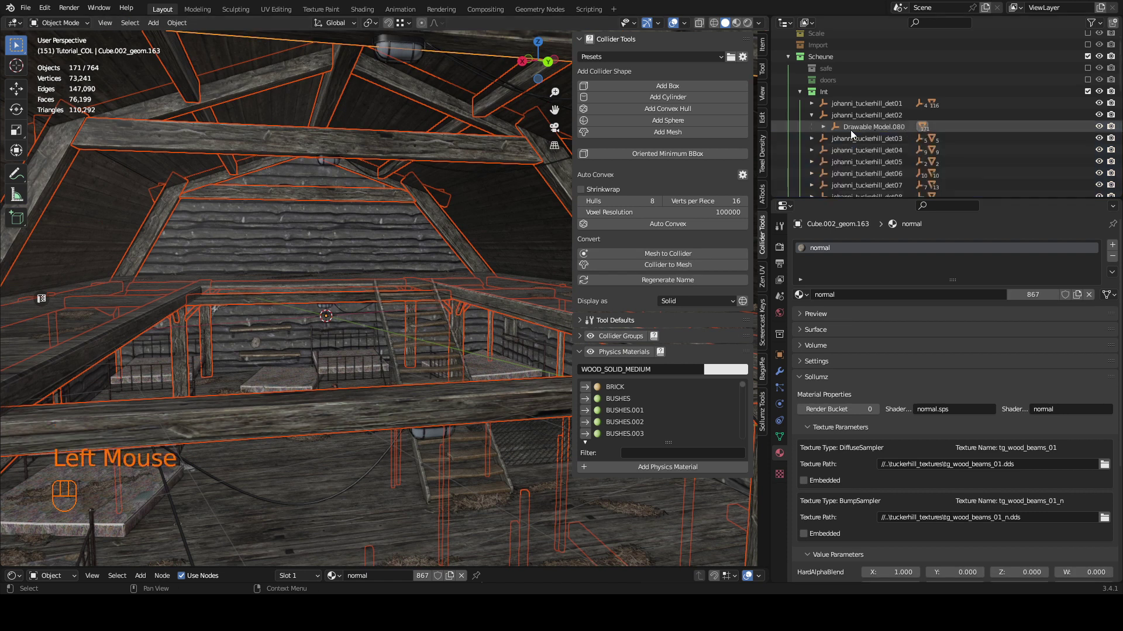
pyautogui.click(824, 134)
pyautogui.moveTo(371, 142); pyautogui.dragTo(384, 158)
pyautogui.press('shift+g')
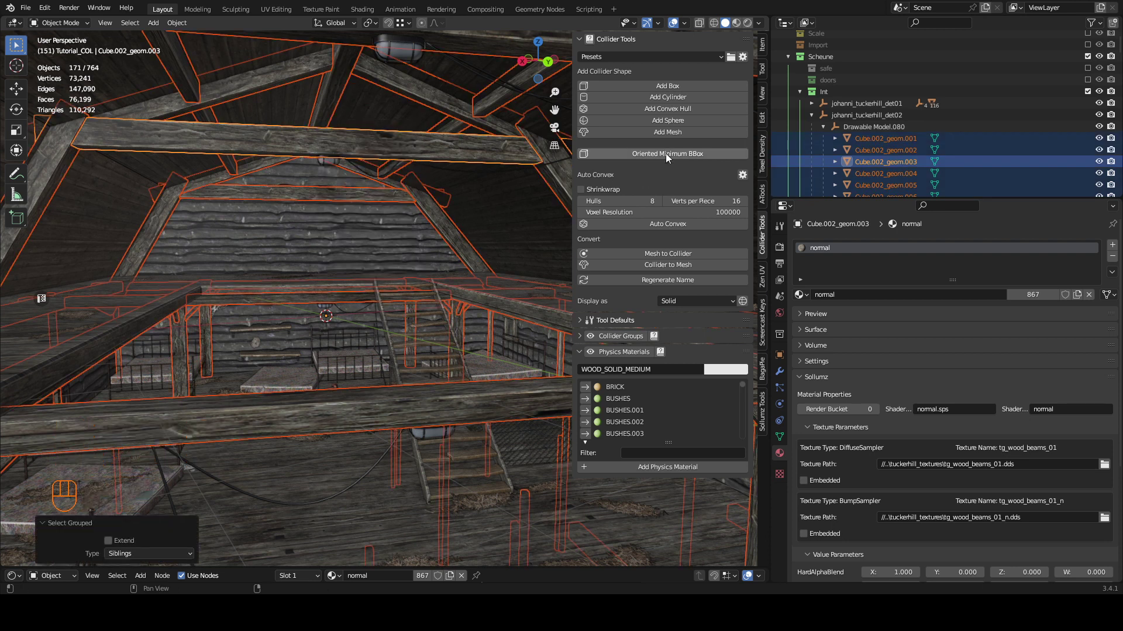
# Filter the physics material list with 'wood_' and pick WOOD_SOLID_MEDIUM.
pyautogui.moveTo(637, 453); pyautogui.dragTo(651, 389)
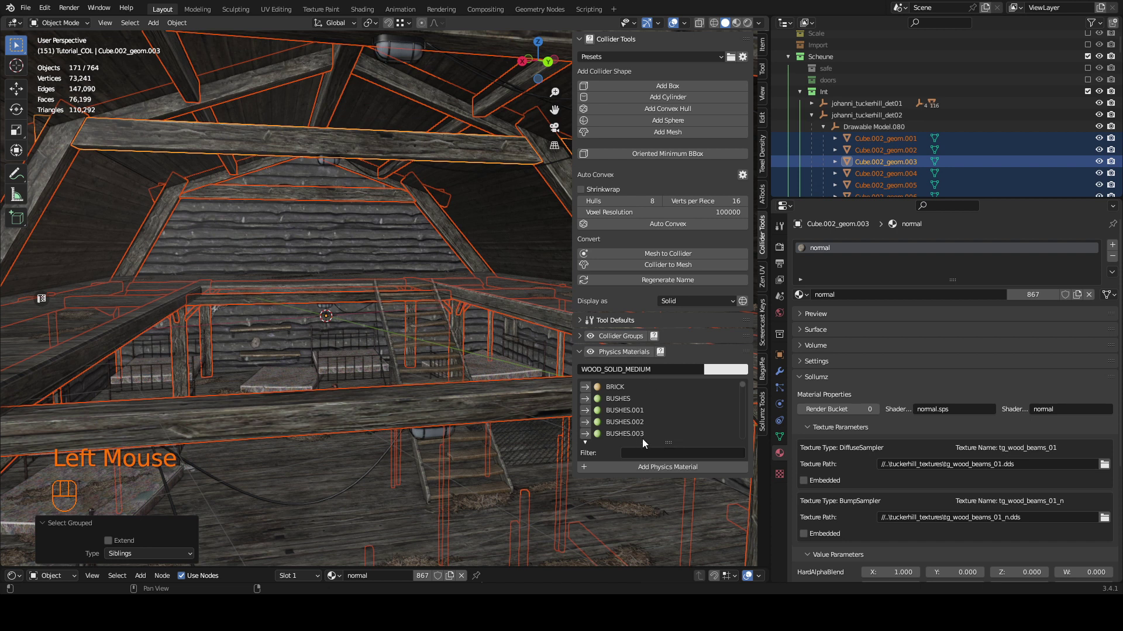
pyautogui.click(648, 437)
pyautogui.moveTo(656, 457); pyautogui.dragTo(651, 434)
pyautogui.moveTo(652, 452); pyautogui.dragTo(668, 430)
pyautogui.press('o')
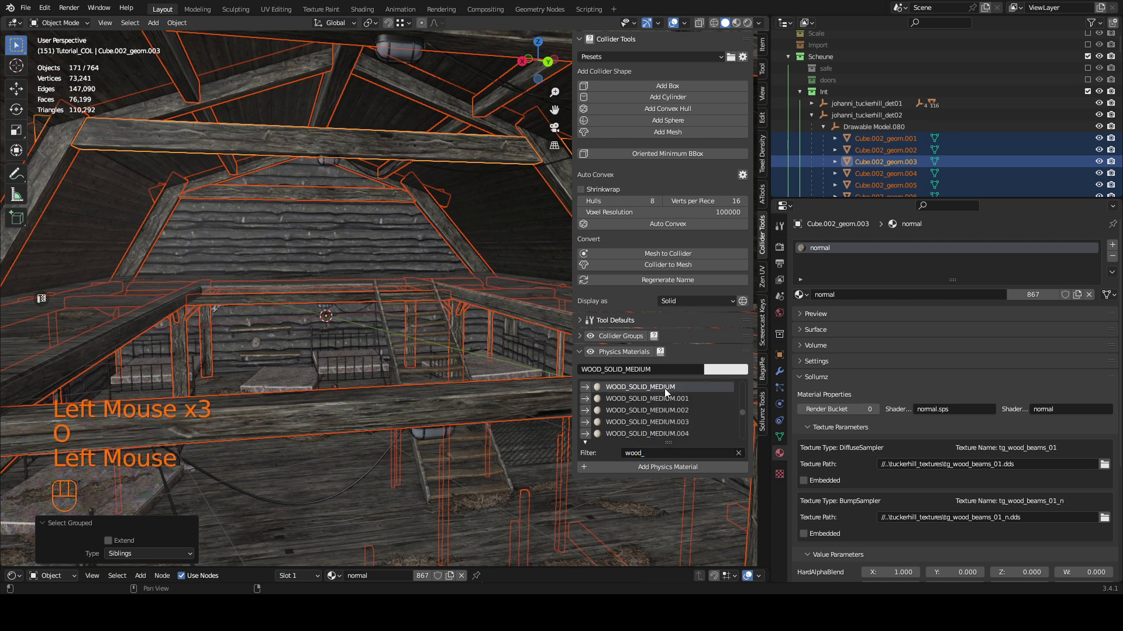
pyautogui.moveTo(663, 162); pyautogui.dragTo(470, 216)
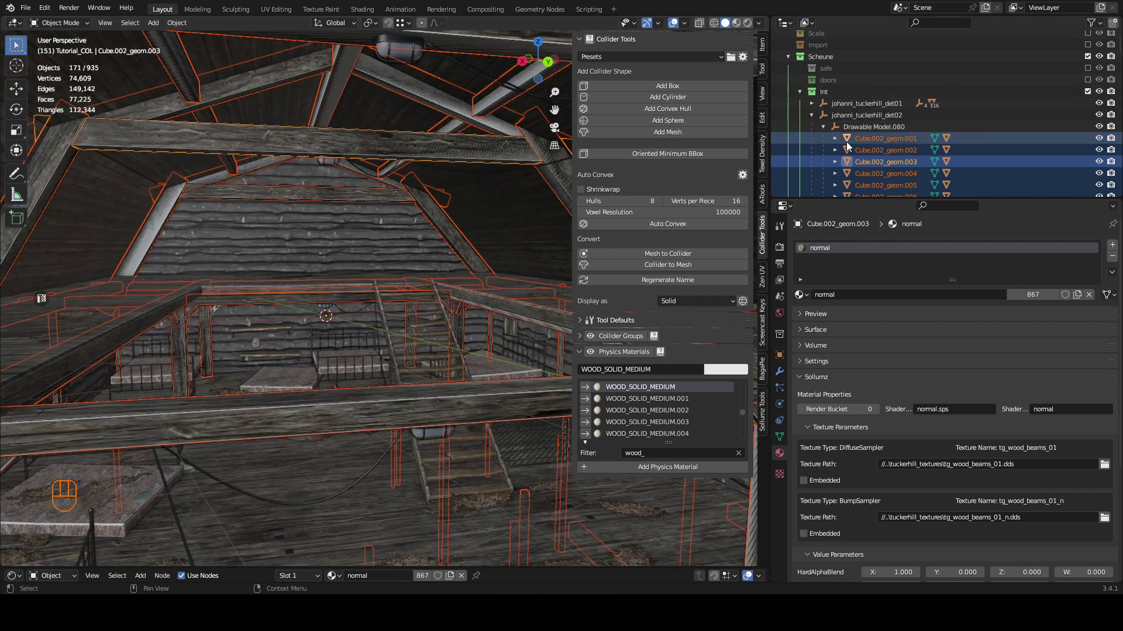
# Select one UBX collider and extend the selection to all 171 colliders, then collapse the outliner tree.
pyautogui.click(838, 143)
pyautogui.click(900, 170)
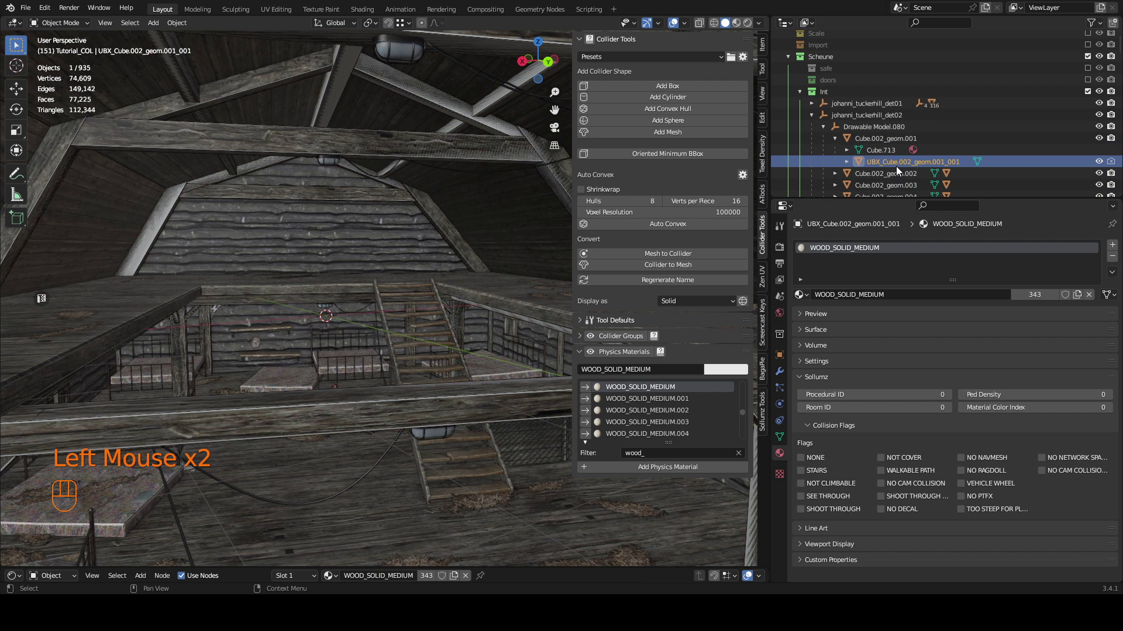
pyautogui.click(904, 140)
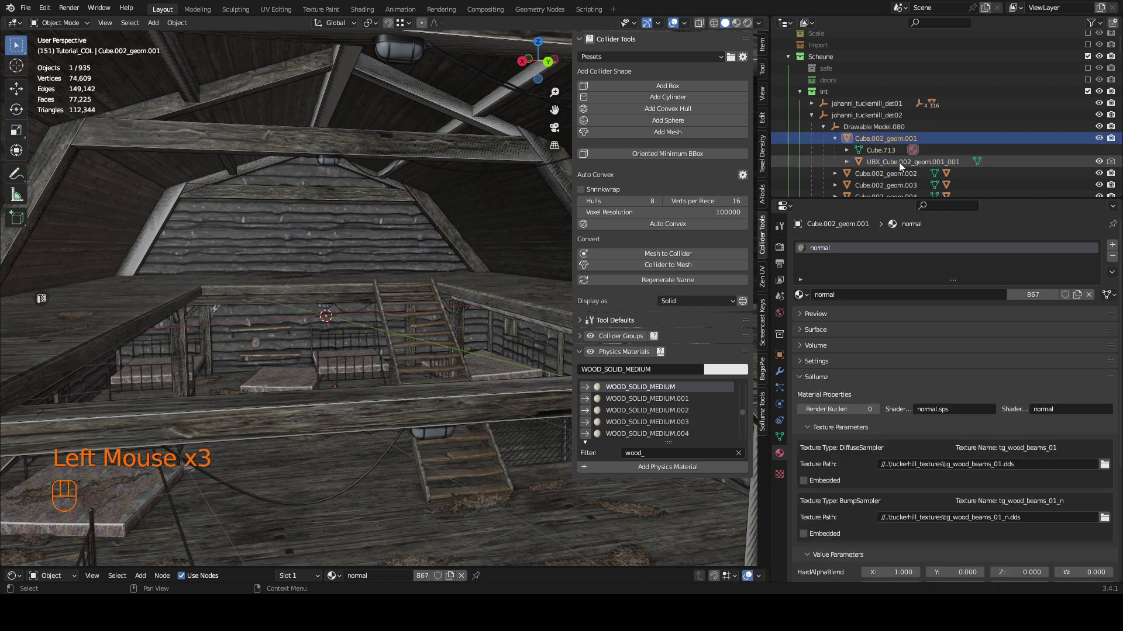
pyautogui.click(902, 166)
pyautogui.press('shift+q')
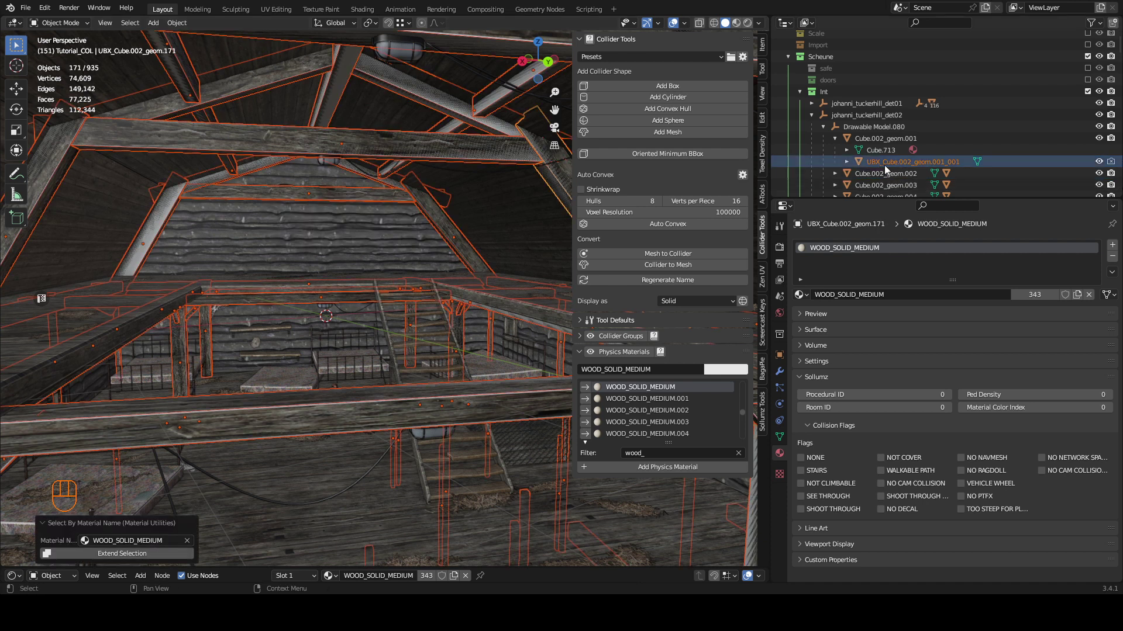
pyautogui.click(899, 168)
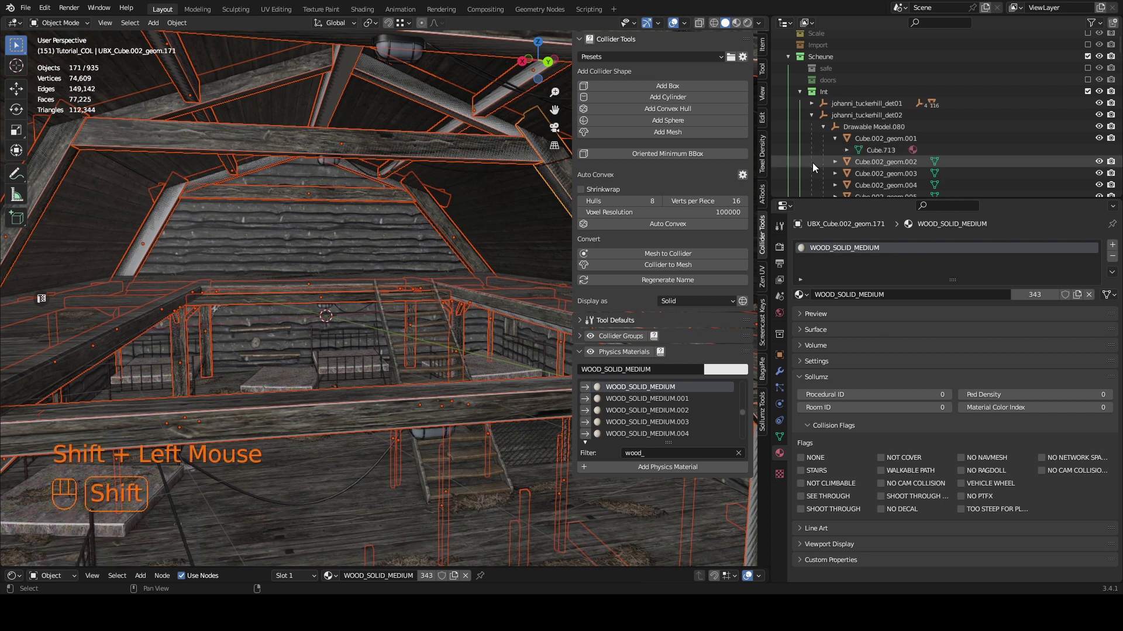
pyautogui.click(816, 123)
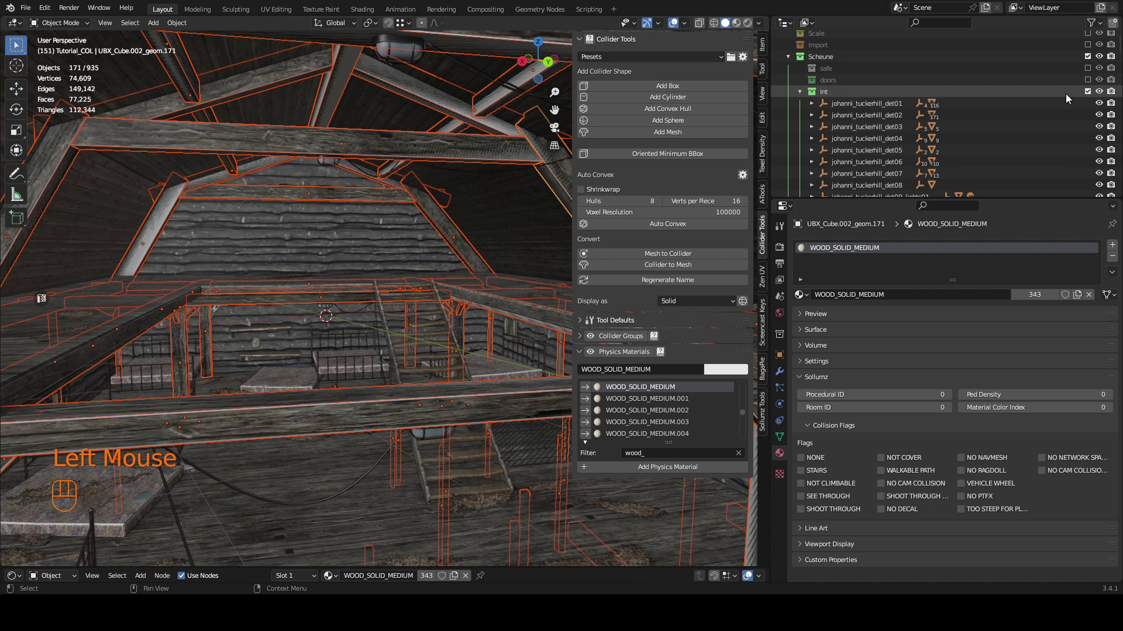
# Drag the selected UBX colliders toward the Tutorial_COL collection in the Outliner.
pyautogui.click(1093, 96)
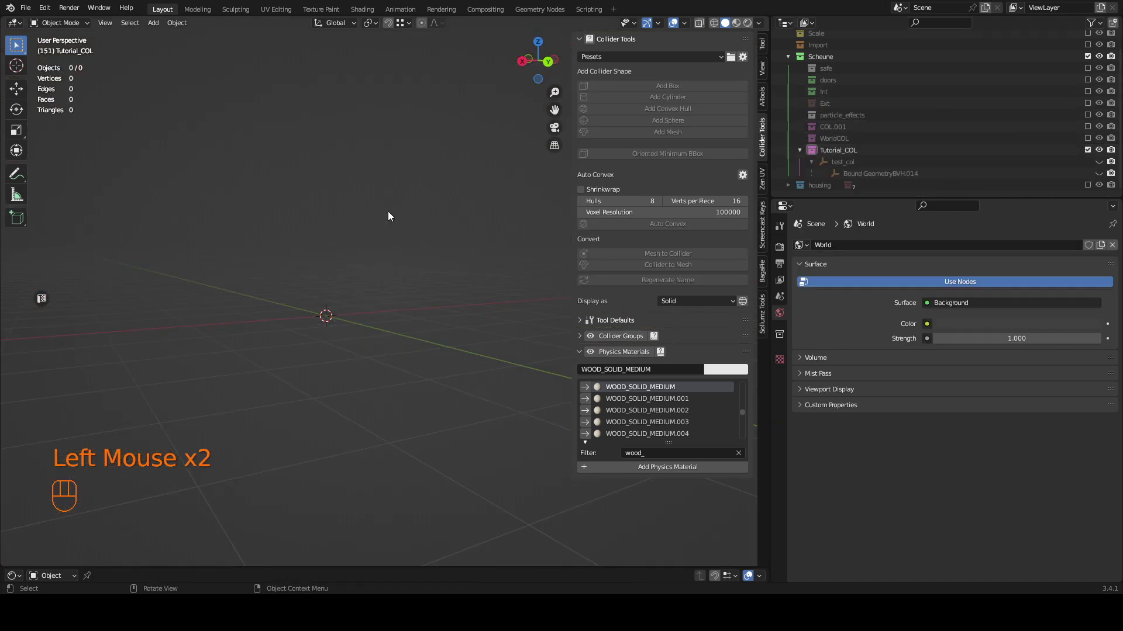
pyautogui.press('ctrl+z')
pyautogui.scroll(-3)
pyautogui.scroll(3)
pyautogui.moveTo(904, 86); pyautogui.dragTo(903, 162)
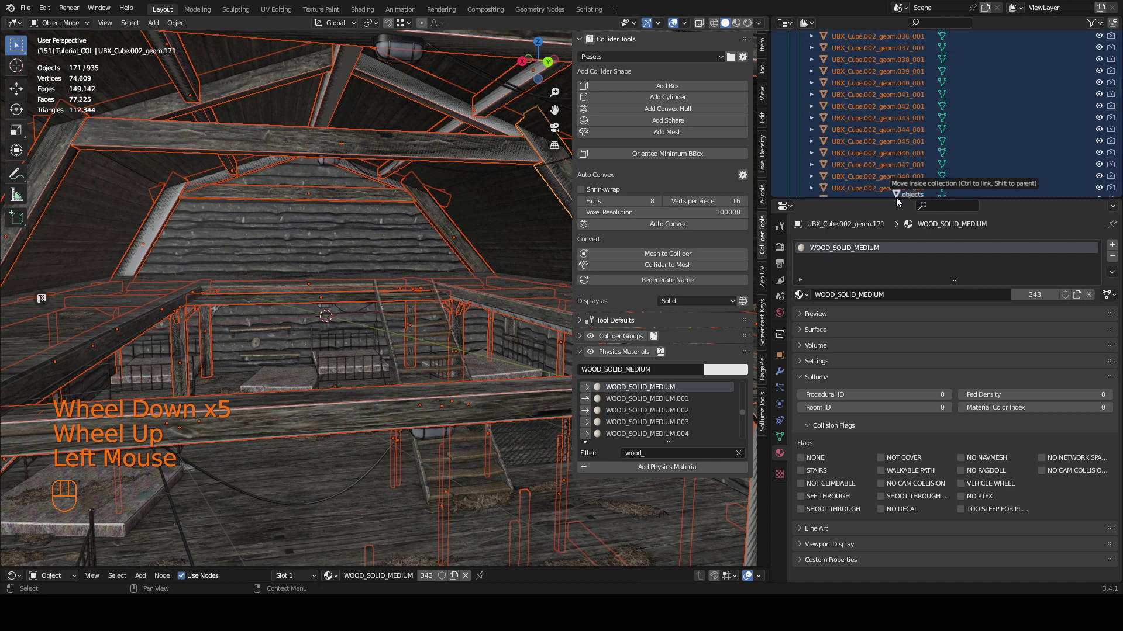
pyautogui.scroll(3)
pyautogui.click(1087, 112)
# Drop the 171 colliders into Tutorial_COL and pick UBX_Cube.002_geom.002_001 individually.
pyautogui.scroll(3)
pyautogui.scroll(-3)
pyautogui.moveTo(556, 63); pyautogui.dragTo(550, 66)
pyautogui.scroll(3)
pyautogui.click(484, 238)
pyautogui.scroll(3)
pyautogui.click(767, 52)
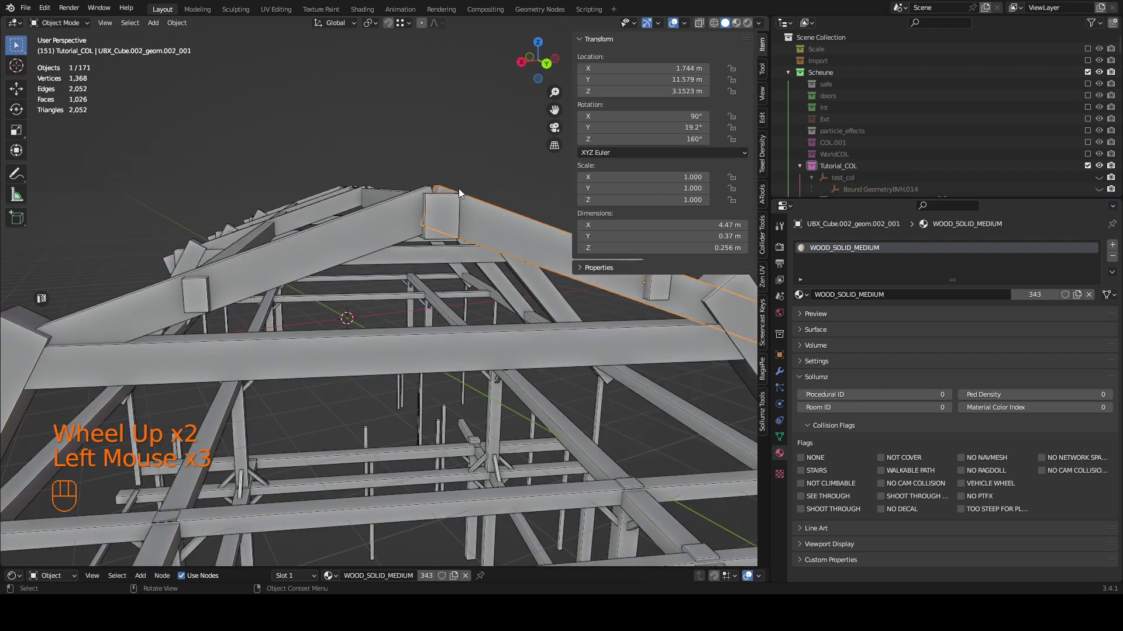
# Parent the box colliders under the Bound GeometryBVH.014 object inside test_col.
pyautogui.click(373, 229)
pyautogui.moveTo(400, 345); pyautogui.dragTo(405, 332)
pyautogui.click(471, 173)
pyautogui.click(364, 197)
pyautogui.click(363, 243)
pyautogui.click(473, 170)
pyautogui.click(761, 414)
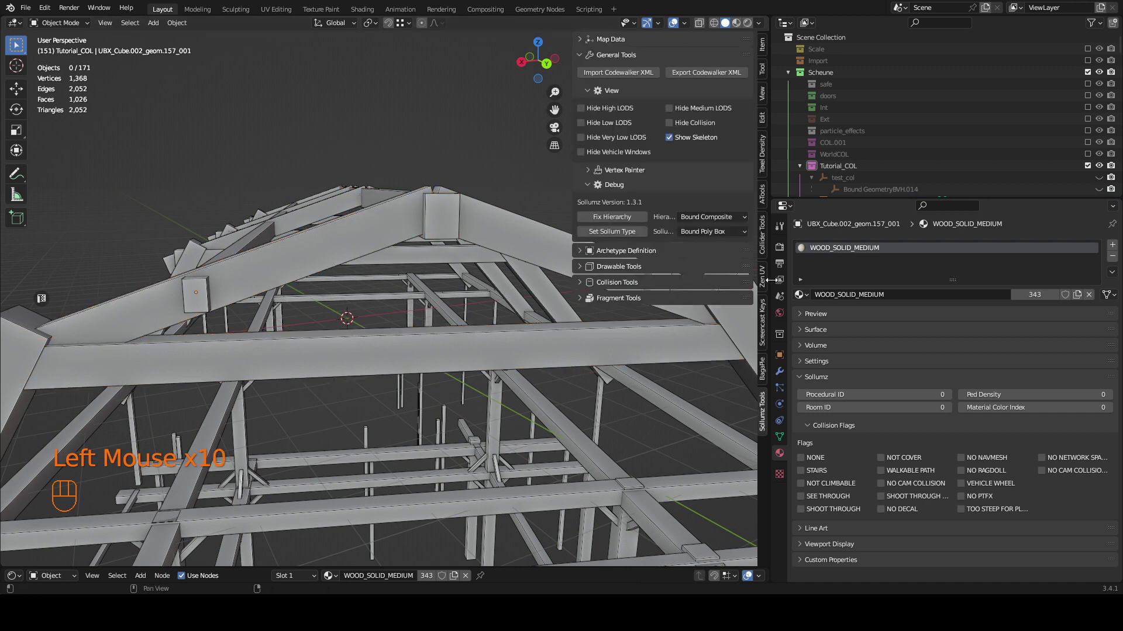
pyautogui.click(768, 243)
pyautogui.scroll(-3)
pyautogui.scroll(-3)
pyautogui.click(347, 235)
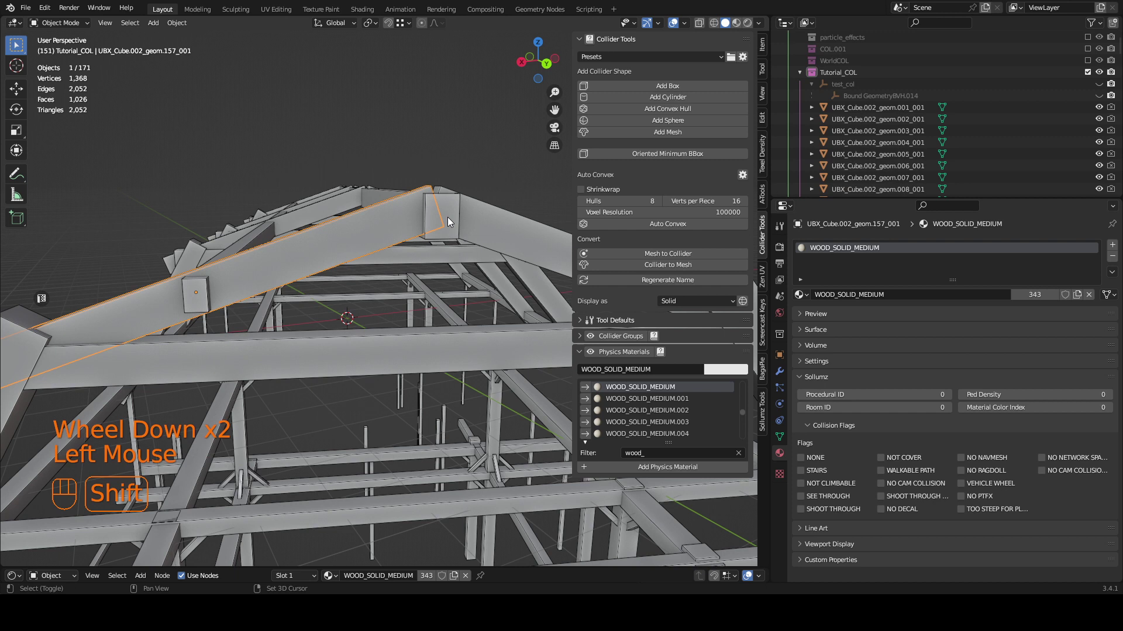
# Reselect all 171 sibling colliders under Bound GeometryBVH for the Sollumz tools.
pyautogui.press('shift+g')
pyautogui.click(888, 116)
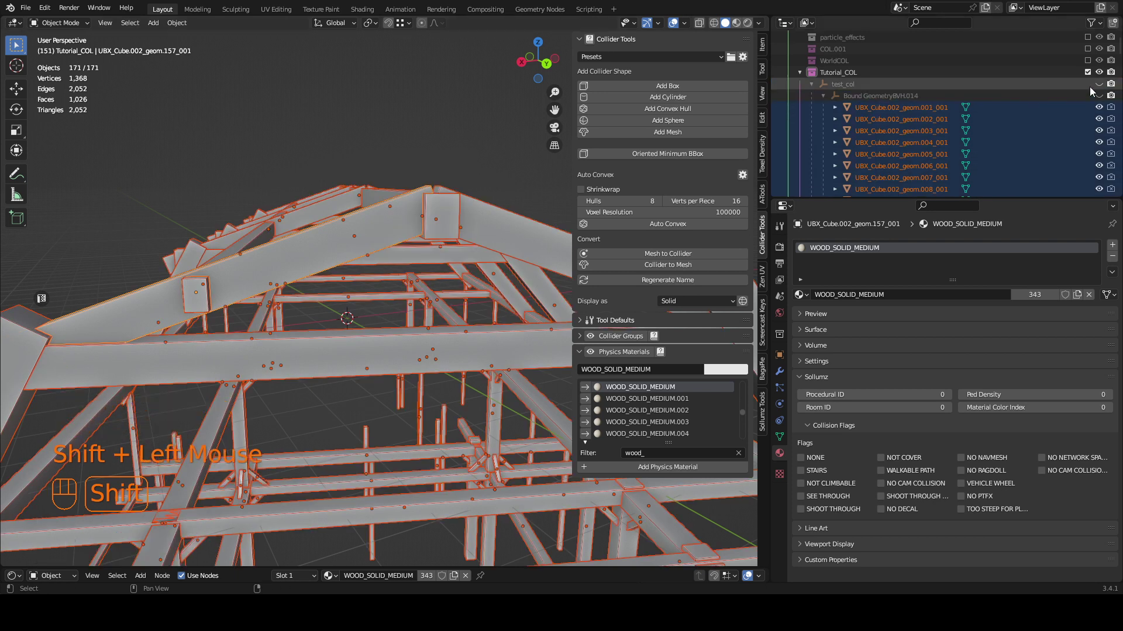
pyautogui.click(1100, 89)
pyautogui.click(927, 115)
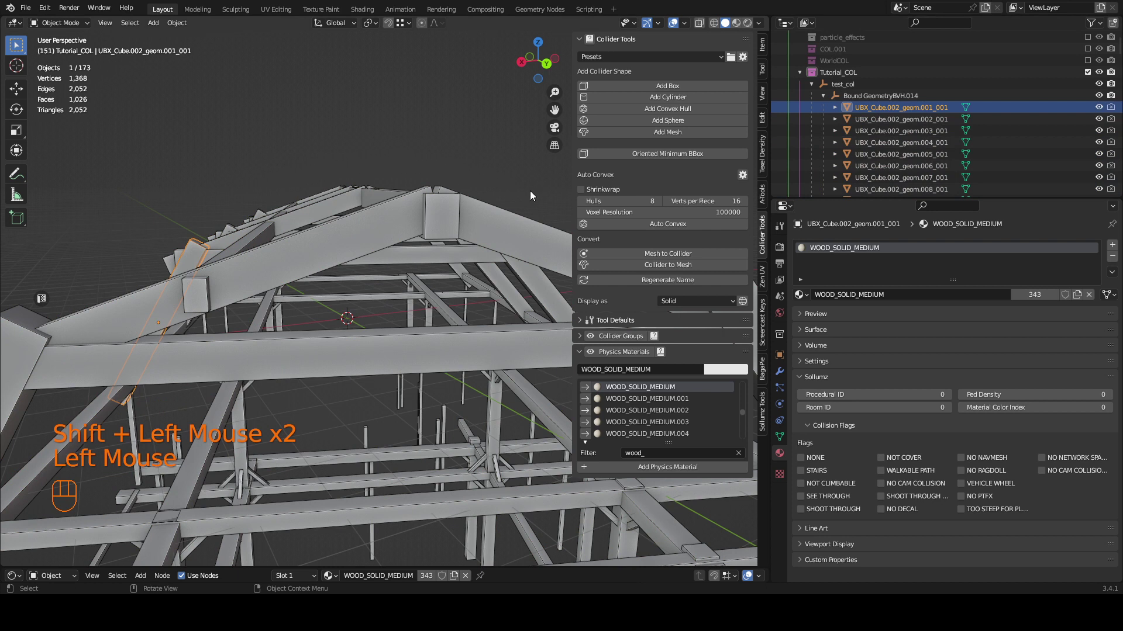
pyautogui.moveTo(517, 202); pyautogui.dragTo(504, 220)
pyautogui.click(494, 238)
pyautogui.press('shift+a')
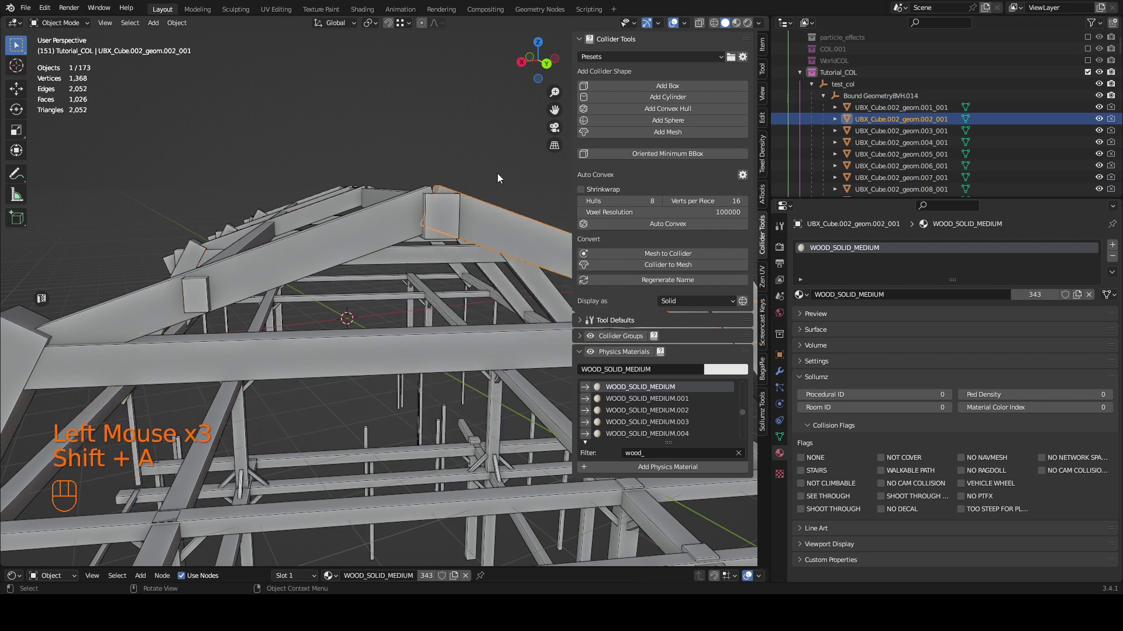
pyautogui.press('shift+a')
pyautogui.click(486, 108)
pyautogui.press('shift+g')
pyautogui.click(767, 406)
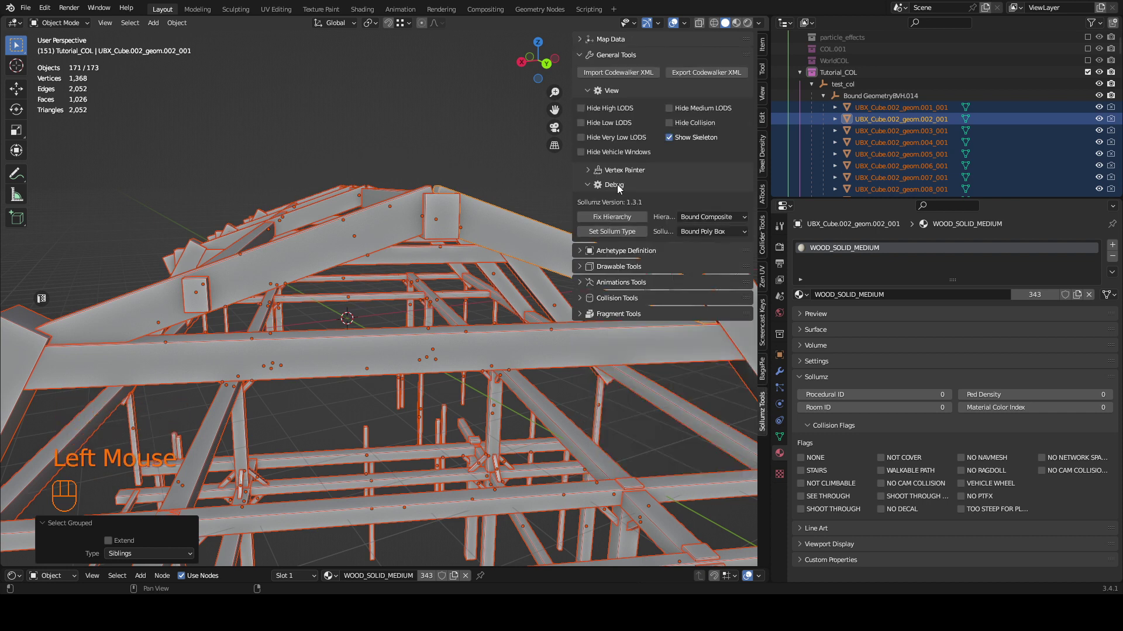
# Set the Sollum type of all selected colliders to Bound Poly Box.
pyautogui.click(615, 189)
pyautogui.click(615, 189)
pyautogui.doubleClick(615, 189)
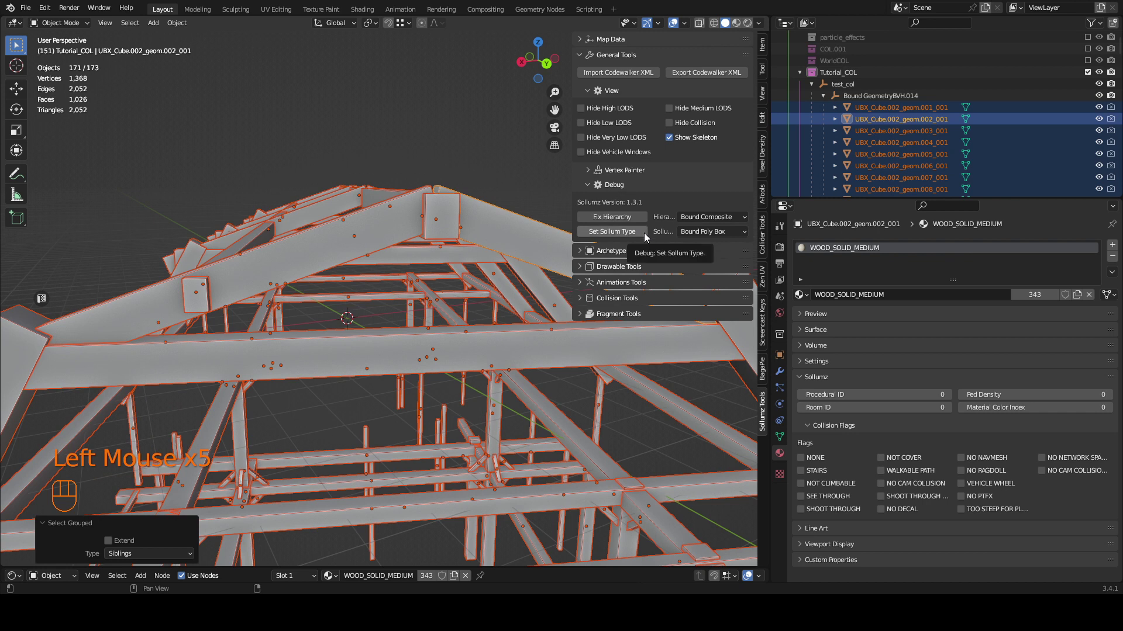
pyautogui.click(708, 238)
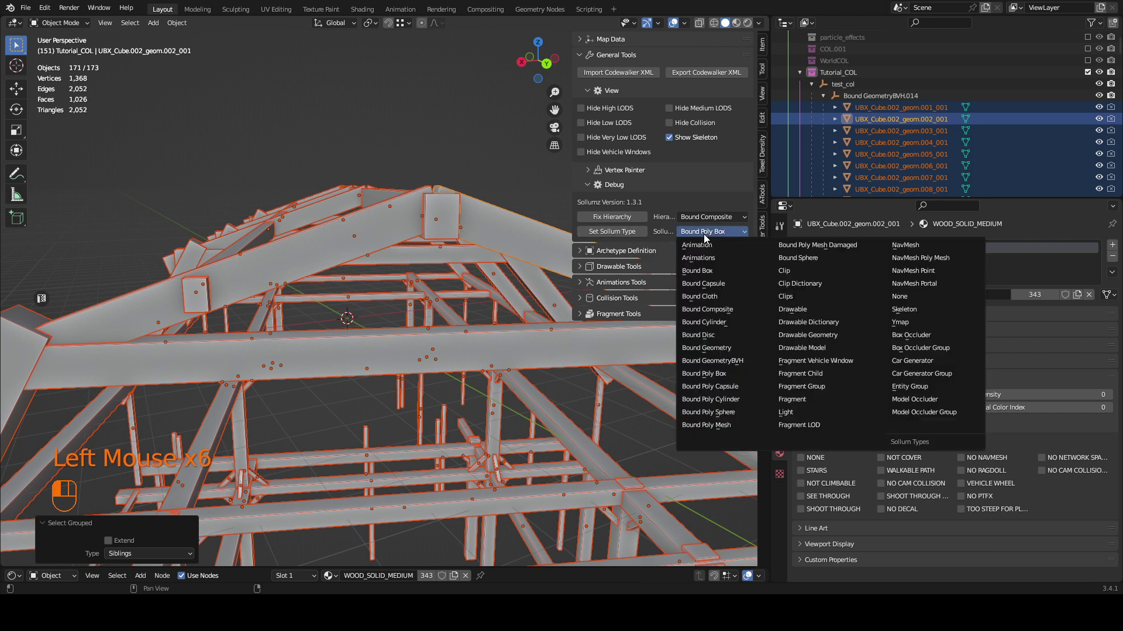
pyautogui.click(635, 233)
pyautogui.click(781, 358)
# Export the test_col collision object as CodeWalker XML.
pyautogui.click(560, 337)
pyautogui.click(523, 265)
pyautogui.click(485, 418)
pyautogui.click(544, 480)
# Load the exported XML in CodeWalker's model viewer and orbit around the timber beam boxes.
pyautogui.click(618, 453)
pyautogui.click(664, 415)
pyautogui.click(447, 279)
pyautogui.click(263, 351)
pyautogui.click(497, 263)
pyautogui.click(875, 96)
pyautogui.click(859, 87)
pyautogui.moveTo(859, 87); pyautogui.dragTo(828, 104)
pyautogui.doubleClick(724, 82)
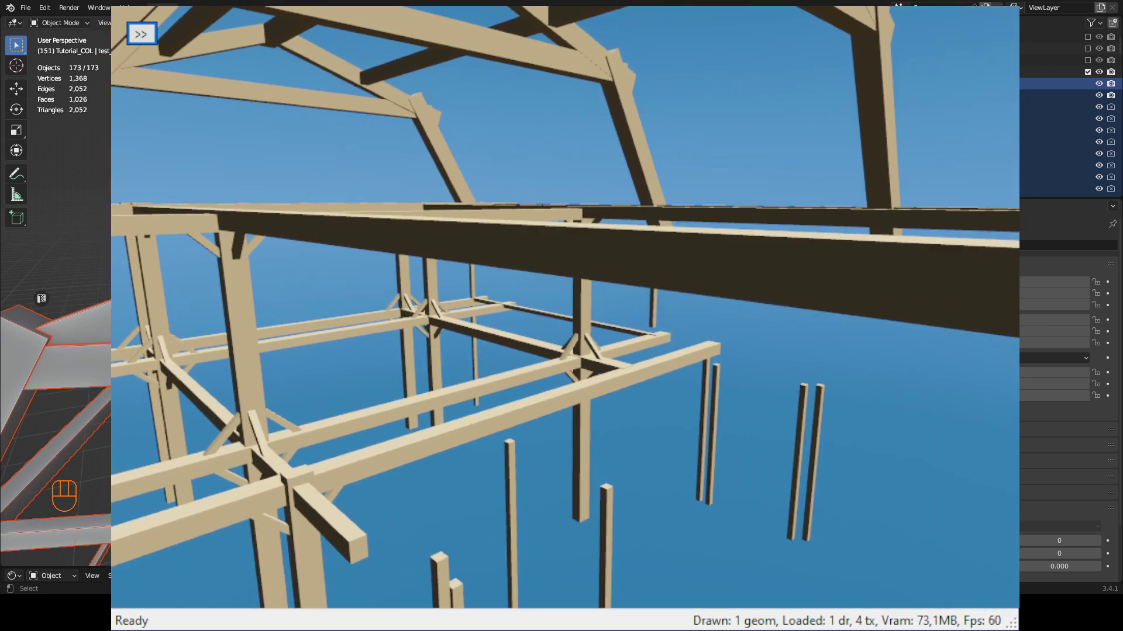
# Hide Tutorial_COL, show COL.001, fly through the collision, then show the Int interior models.
pyautogui.press('Tab')
pyautogui.click(449, 143)
pyautogui.click(1089, 73)
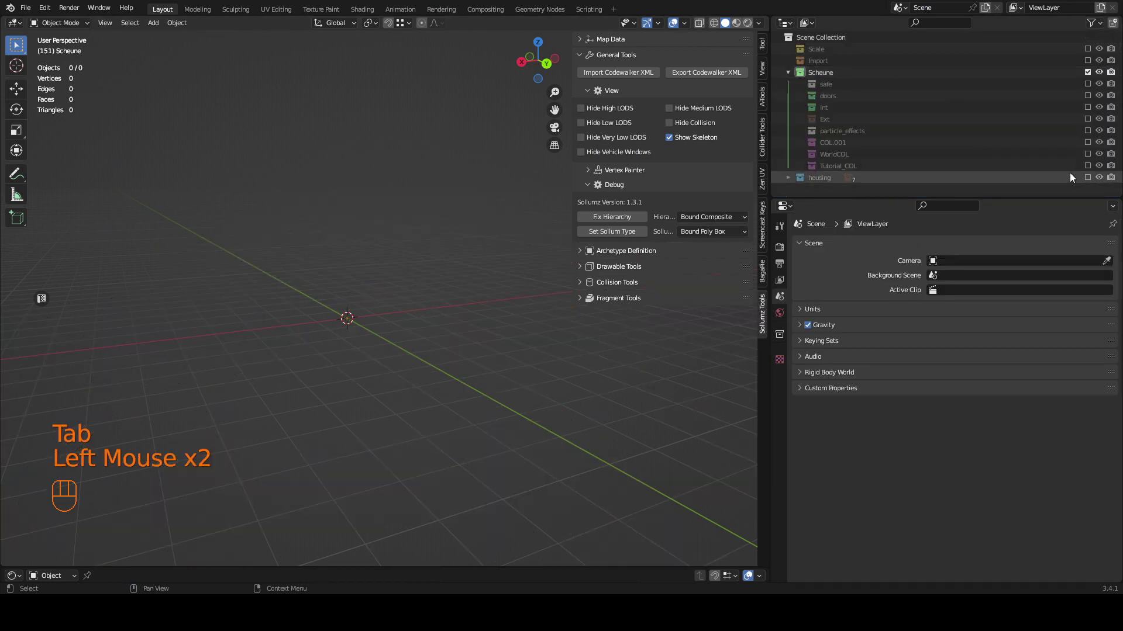
pyautogui.click(1093, 146)
pyautogui.press('q')
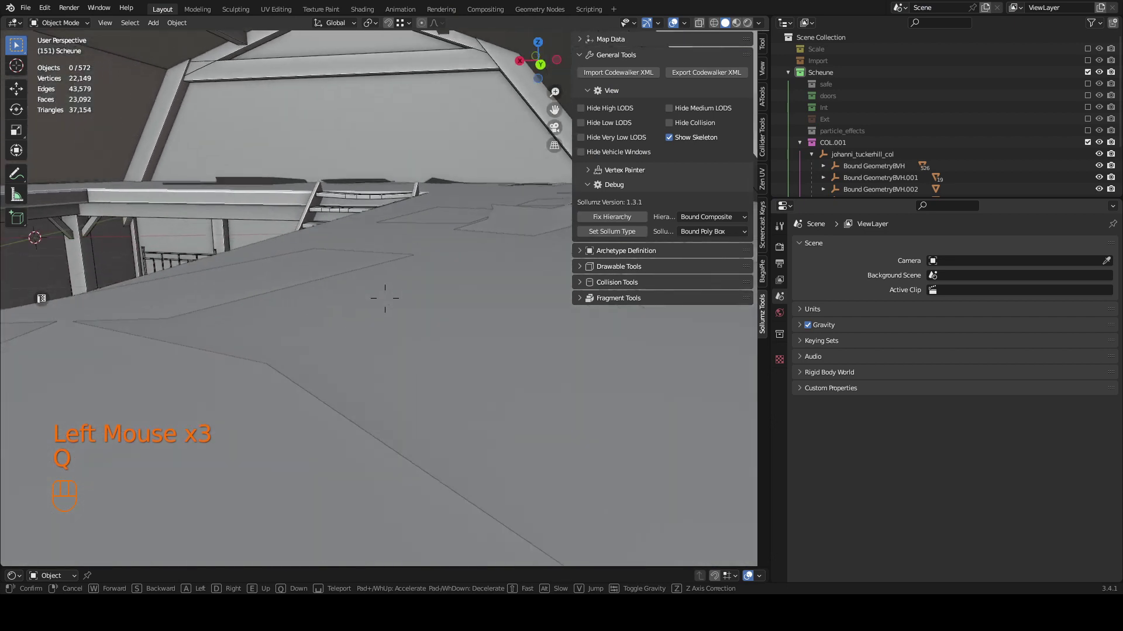
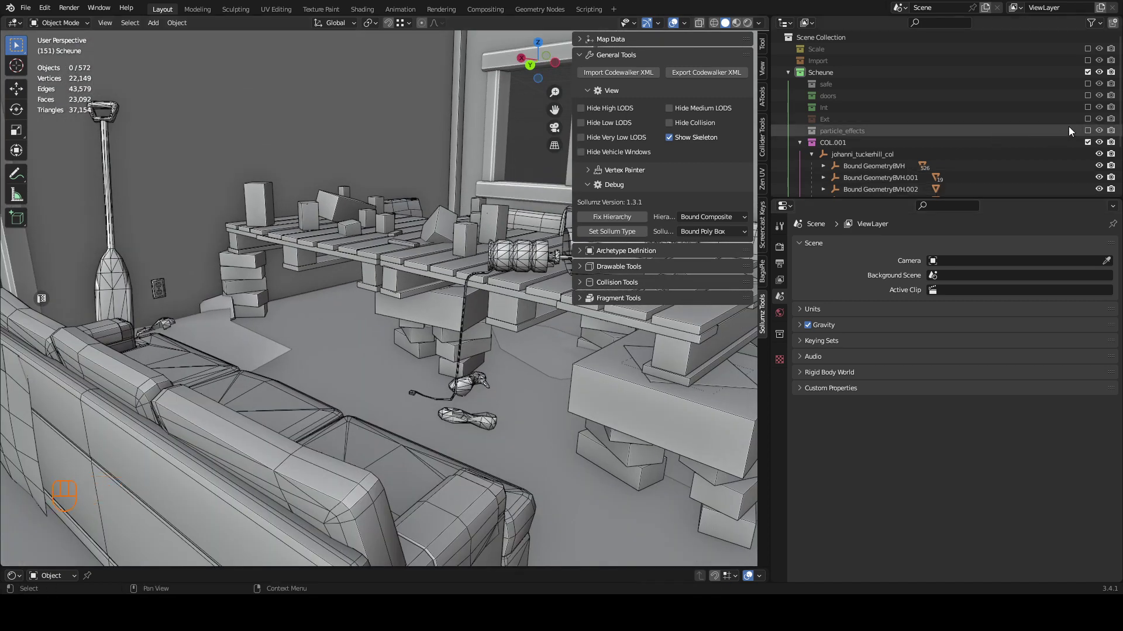
pyautogui.click(1089, 112)
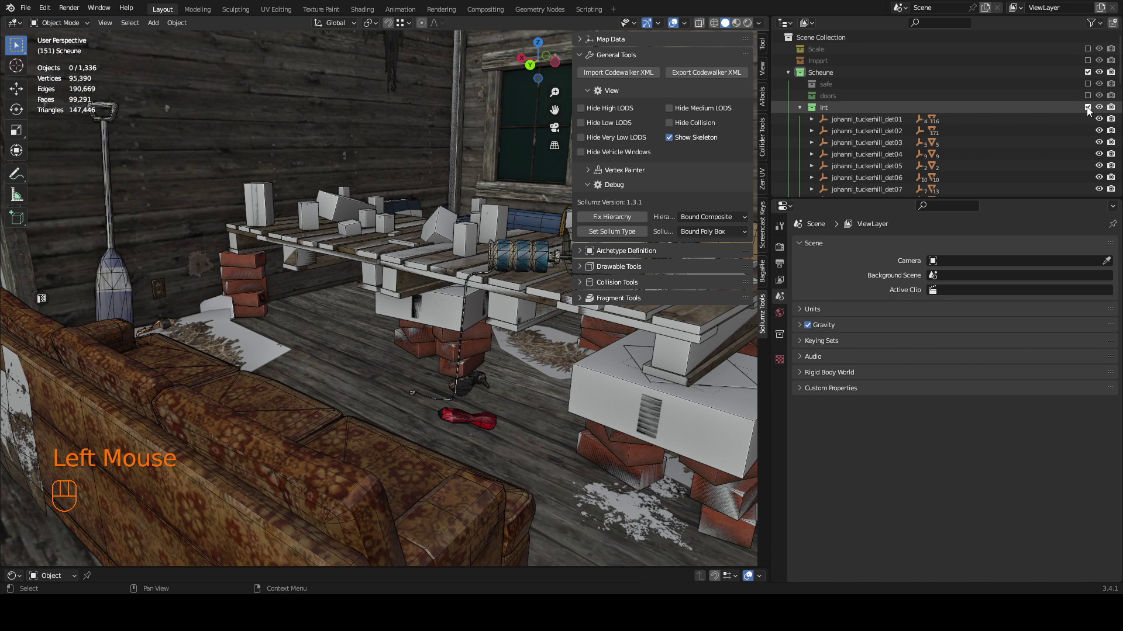